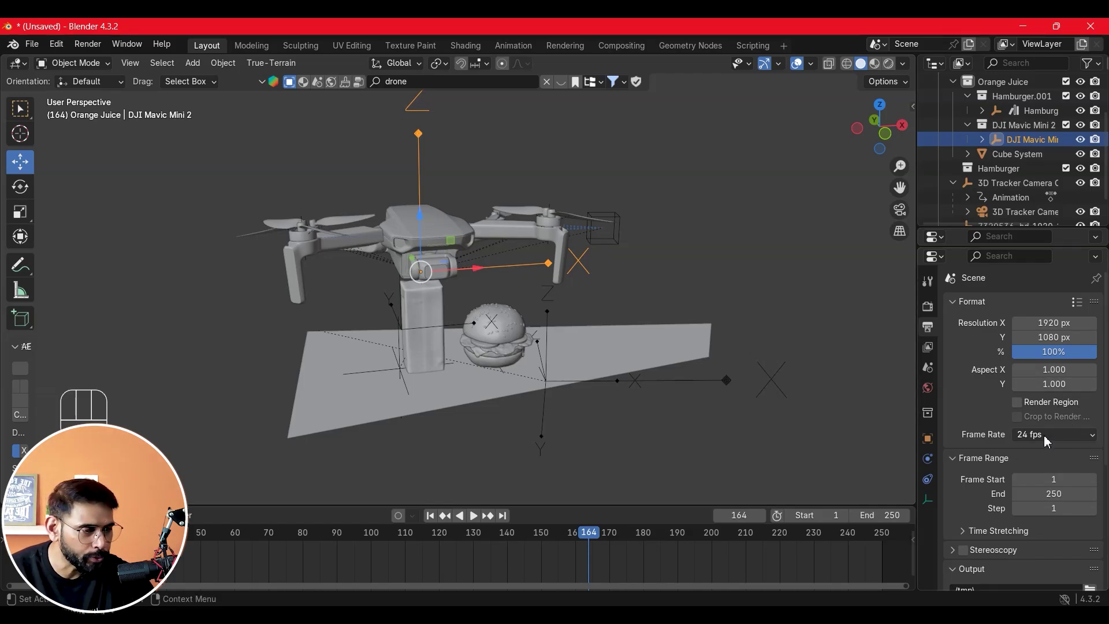
# Step: Set the scene frame rate to 29.97 fps in Output Properties
pyautogui.moveTo(1045, 437); pyautogui.dragTo(1057, 317)
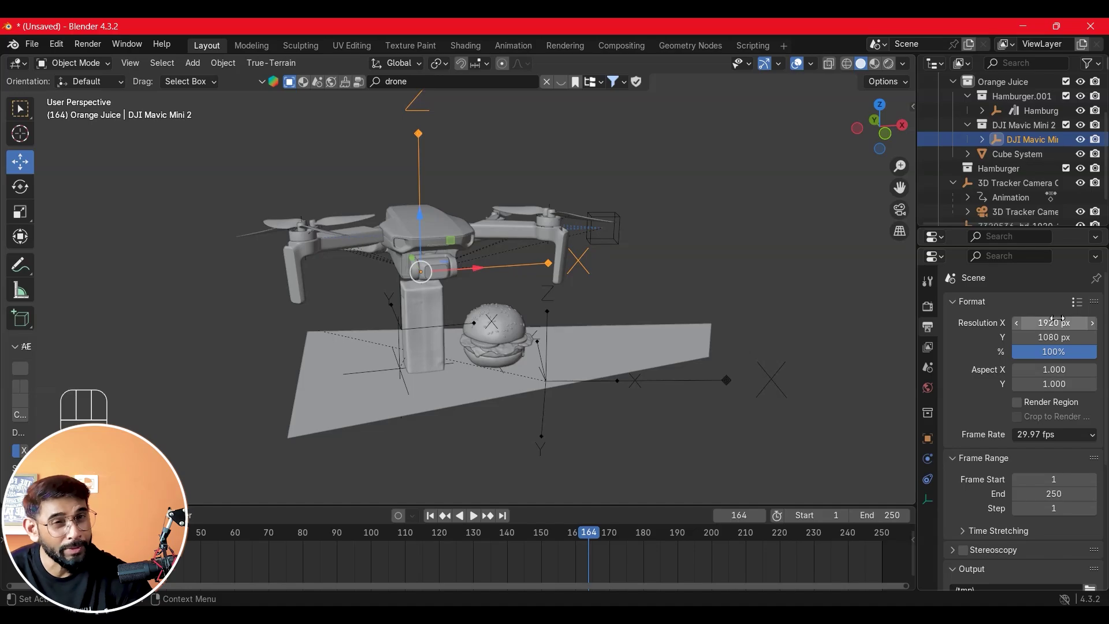
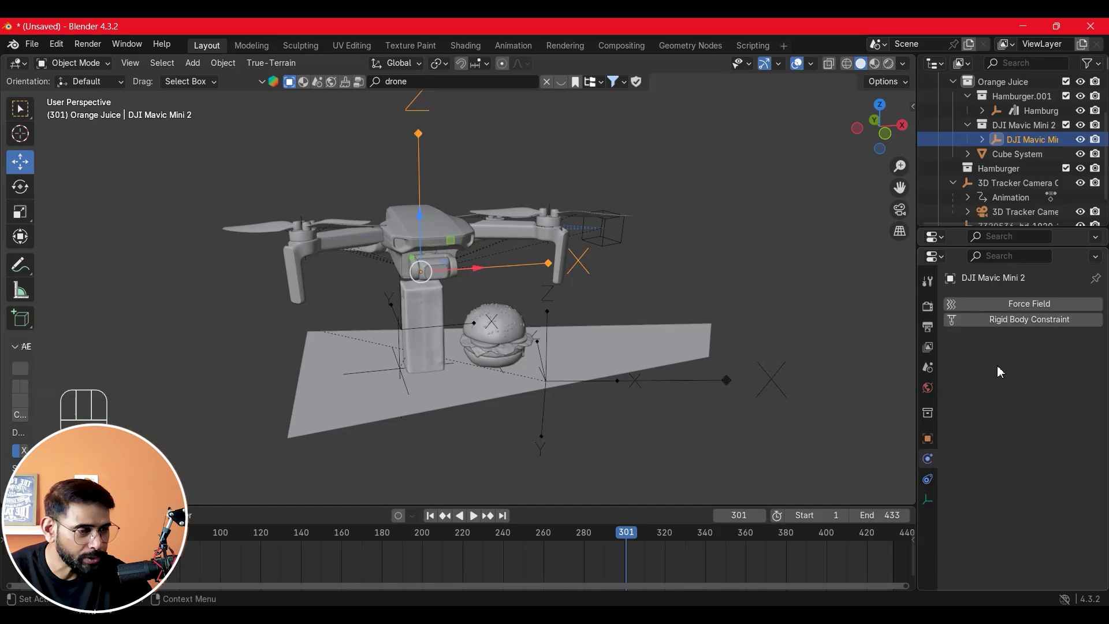
# Step: Add a Child Of constraint on the orange juice bottle targeting the DJI Mavic Mini 2
pyautogui.click(418, 161)
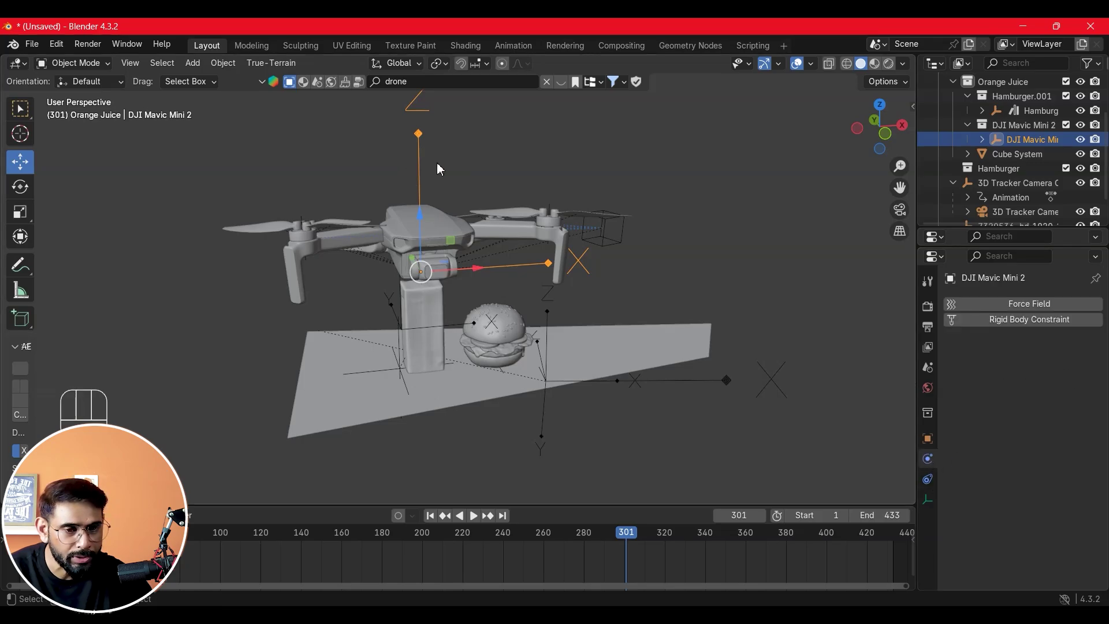
pyautogui.click(431, 343)
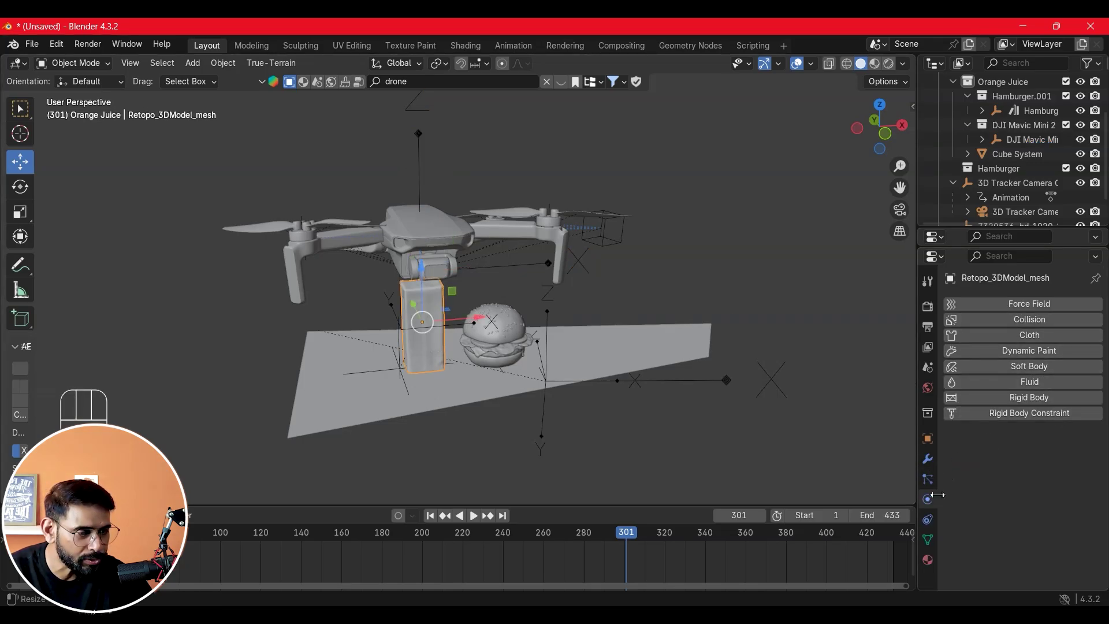
pyautogui.click(929, 507)
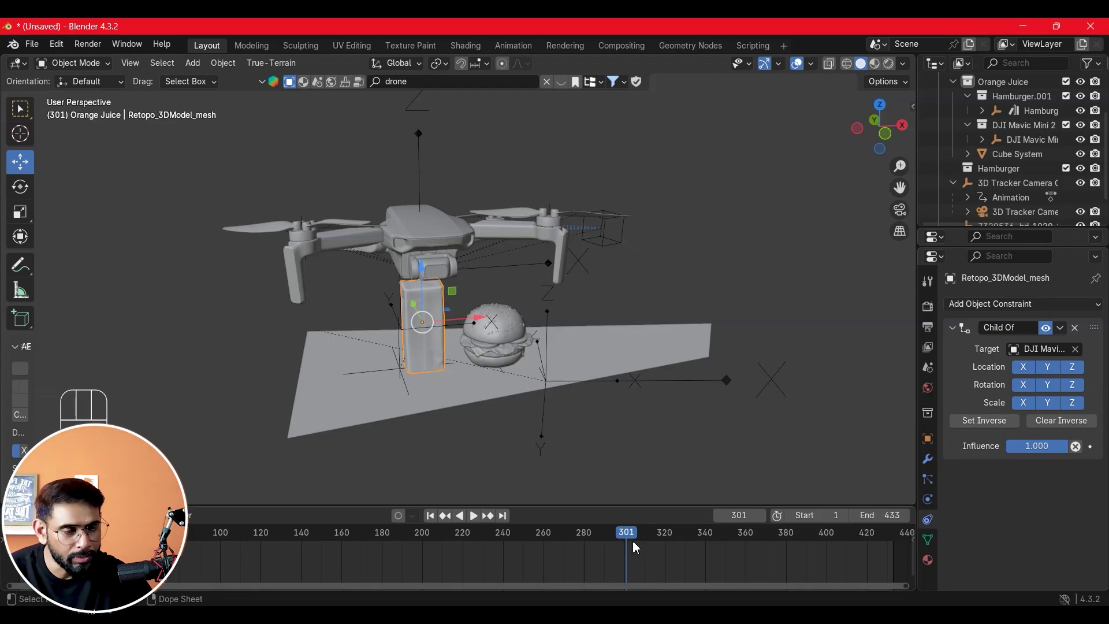
# Step: Keyframe the Child Of influence at 1.000 on frame 300, then scrub a few frames ahead
pyautogui.click(634, 540)
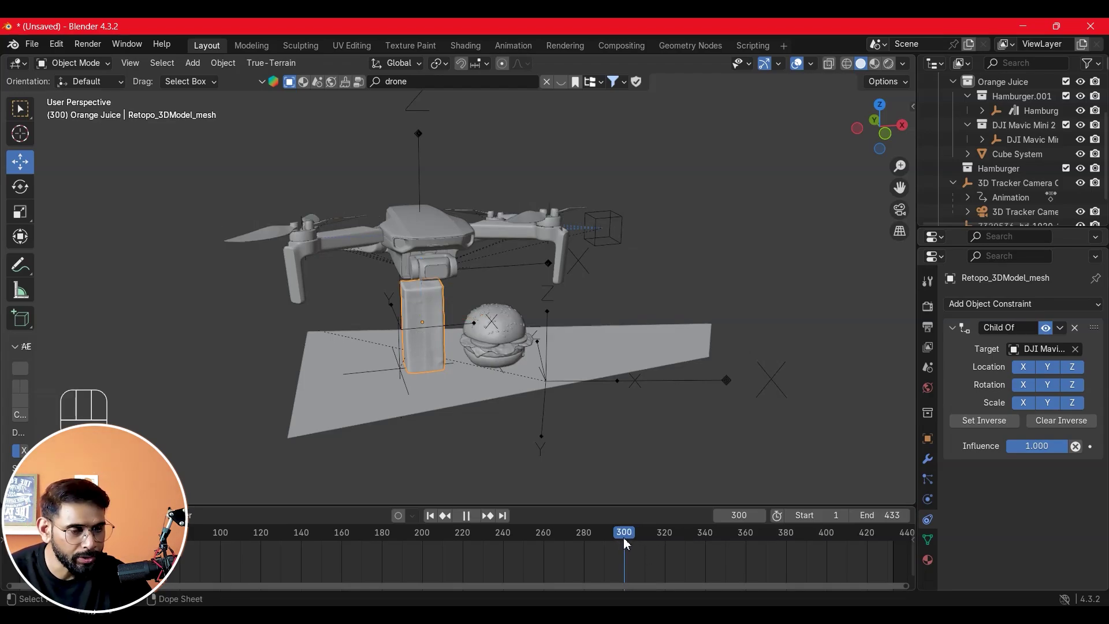
pyautogui.moveTo(1020, 447); pyautogui.dragTo(684, 538)
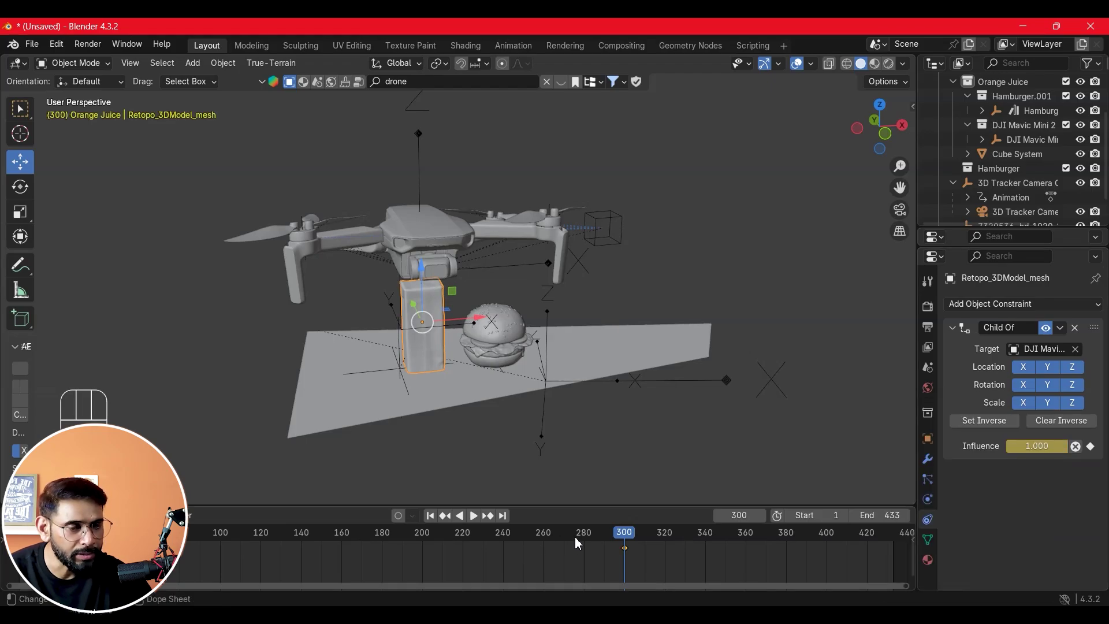